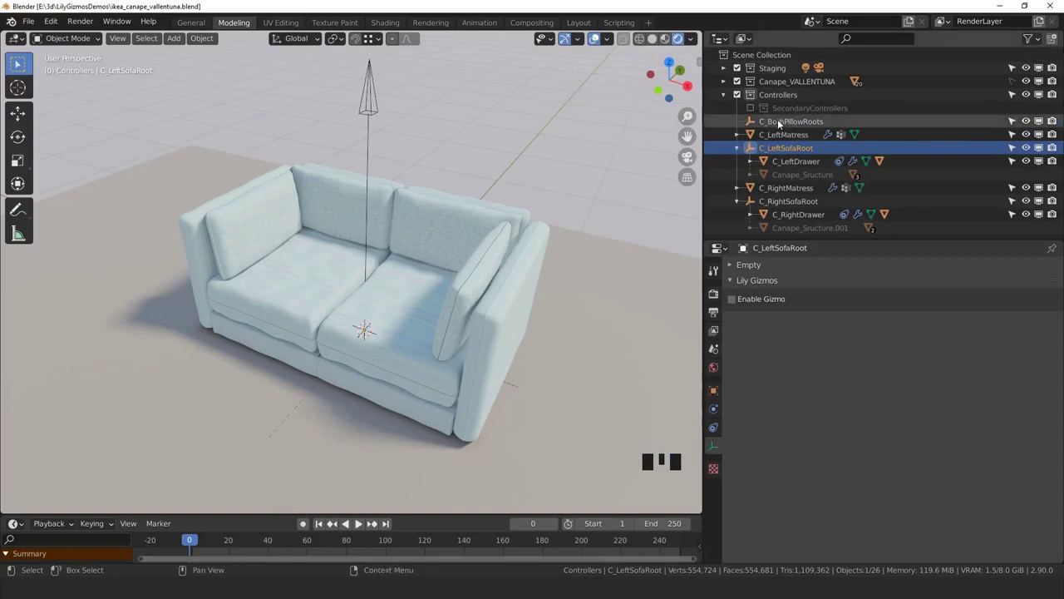
- Preview the rig by grabbing the pillow-root, left-mattress and left-sofa-root controllers
left_click(788, 121)
key("g")
left_click(797, 139)
key("g")
key("r")
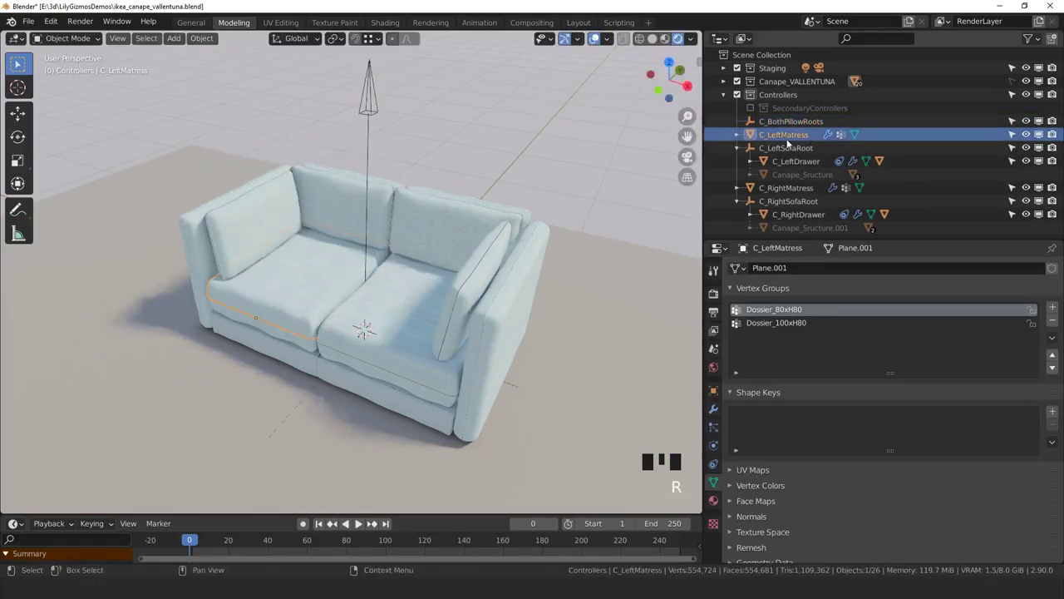
left_click(789, 152)
key("g")
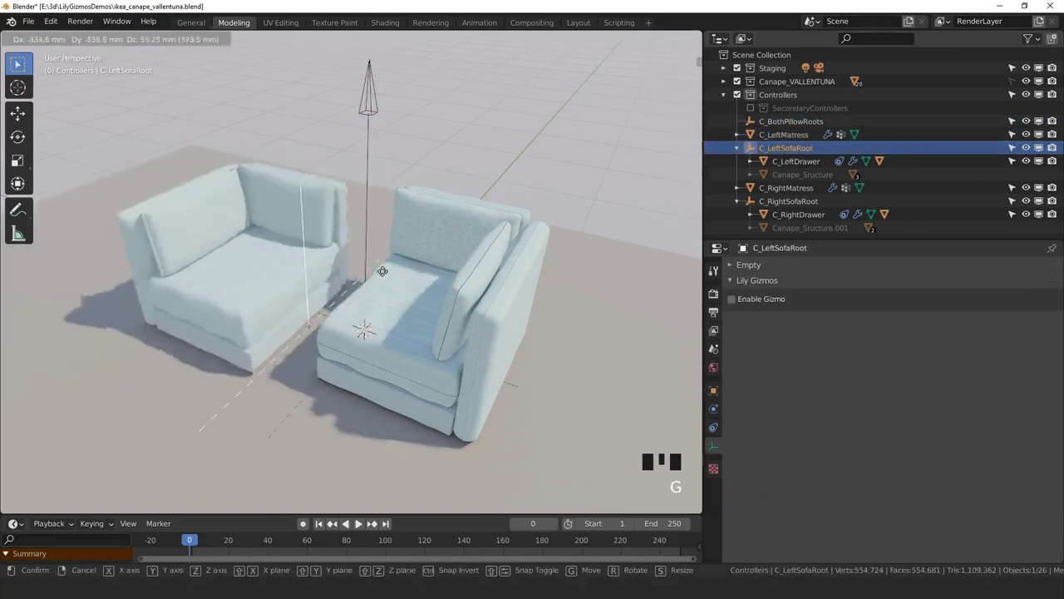
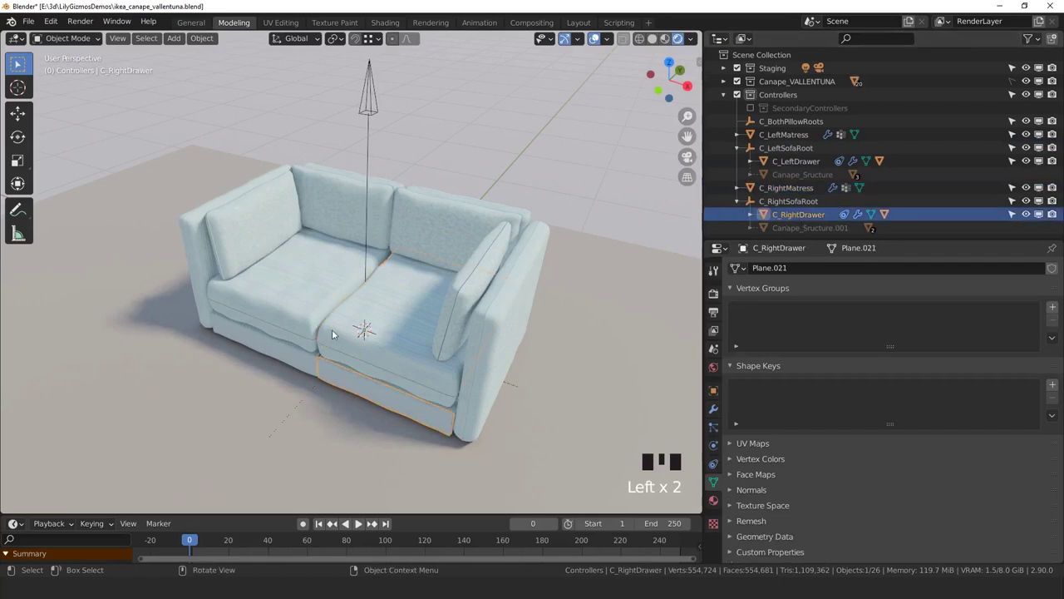
key("g")
- Add a plain-axes empty with an enabled Move 1D gizmo driving C_LeftDrawer's location axis
key("shift+a")
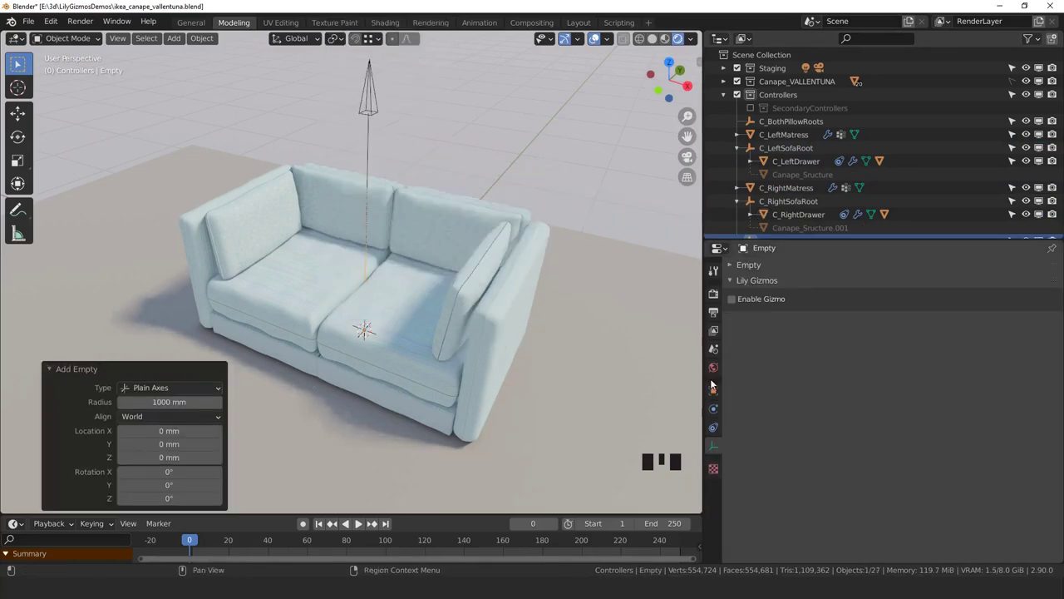
left_click(741, 297)
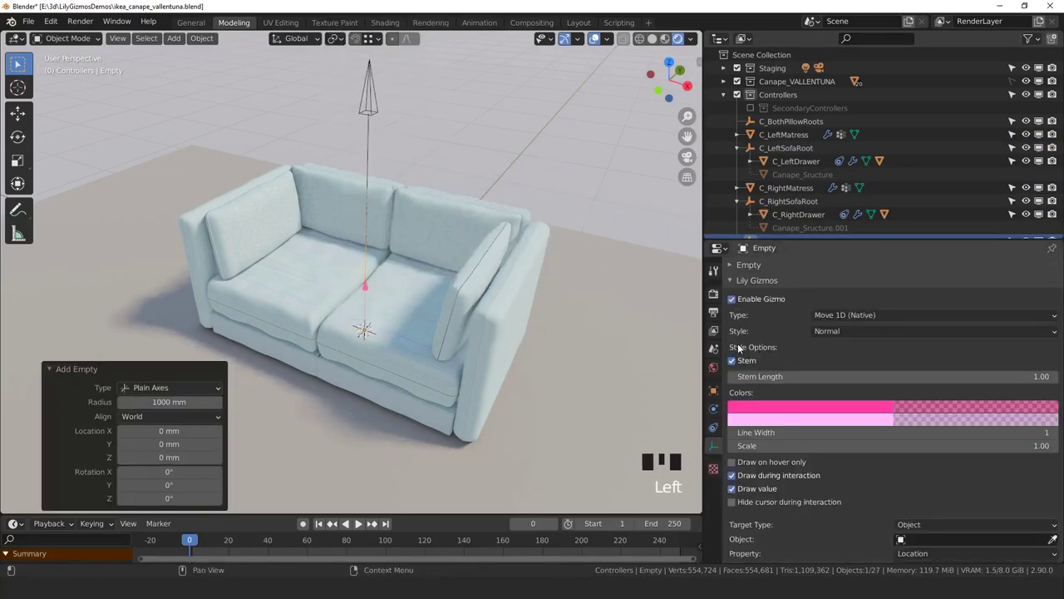
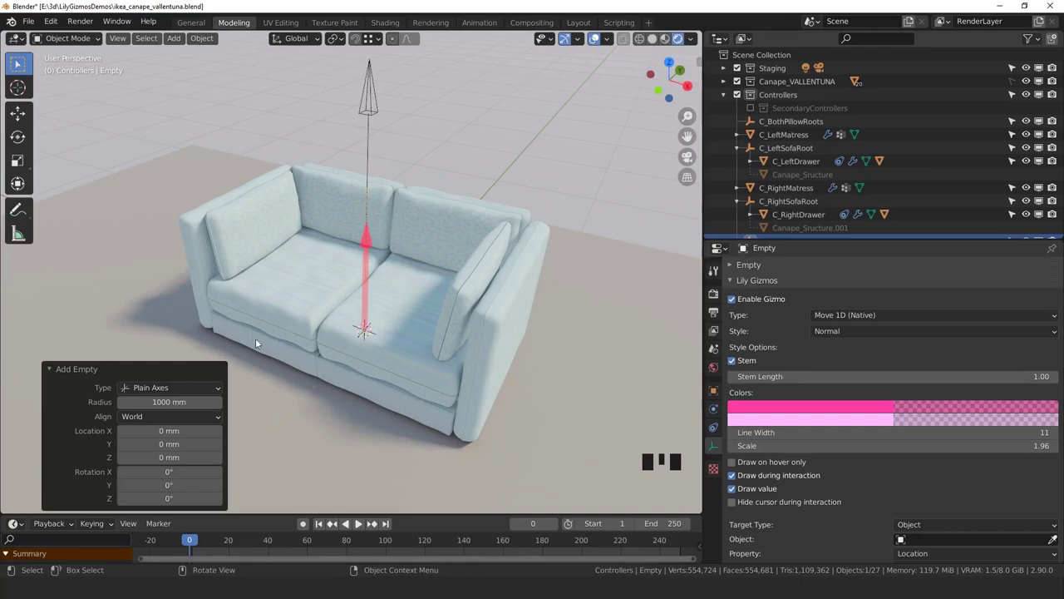
left_click(250, 338)
scroll("down", 3)
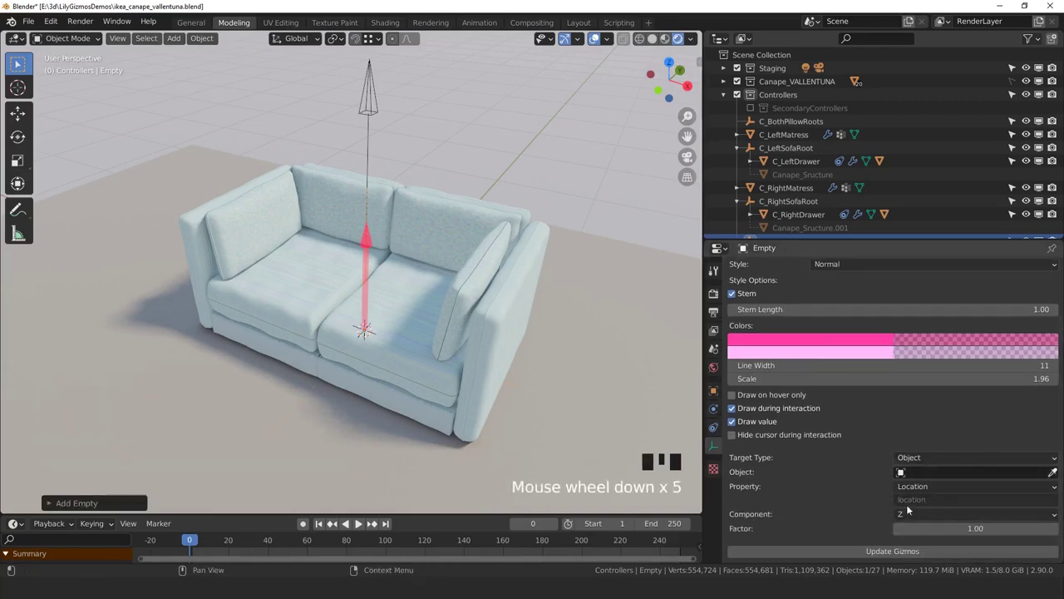
left_click(1062, 475)
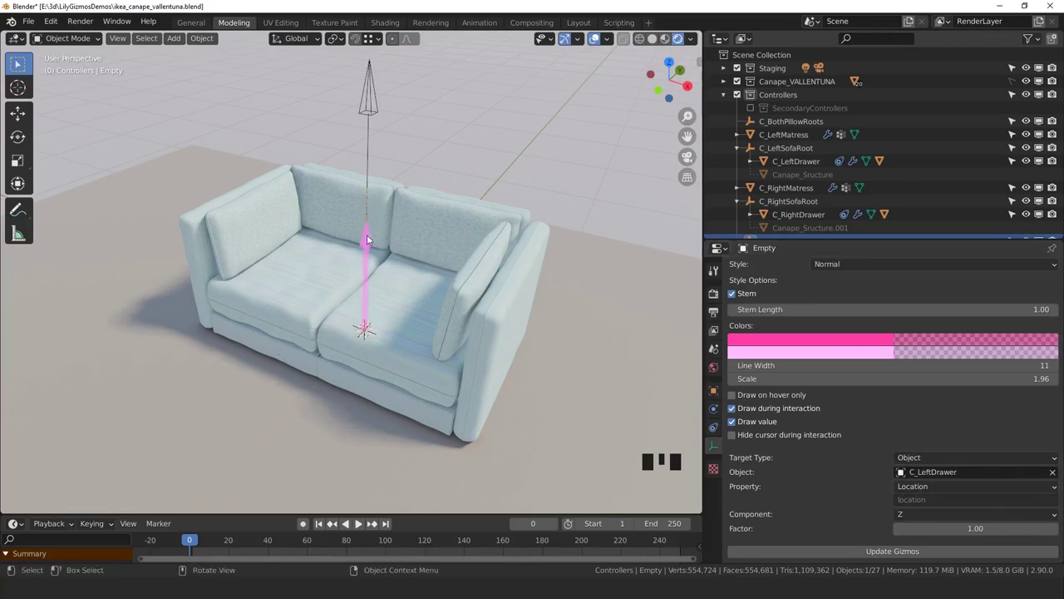
left_click(372, 240)
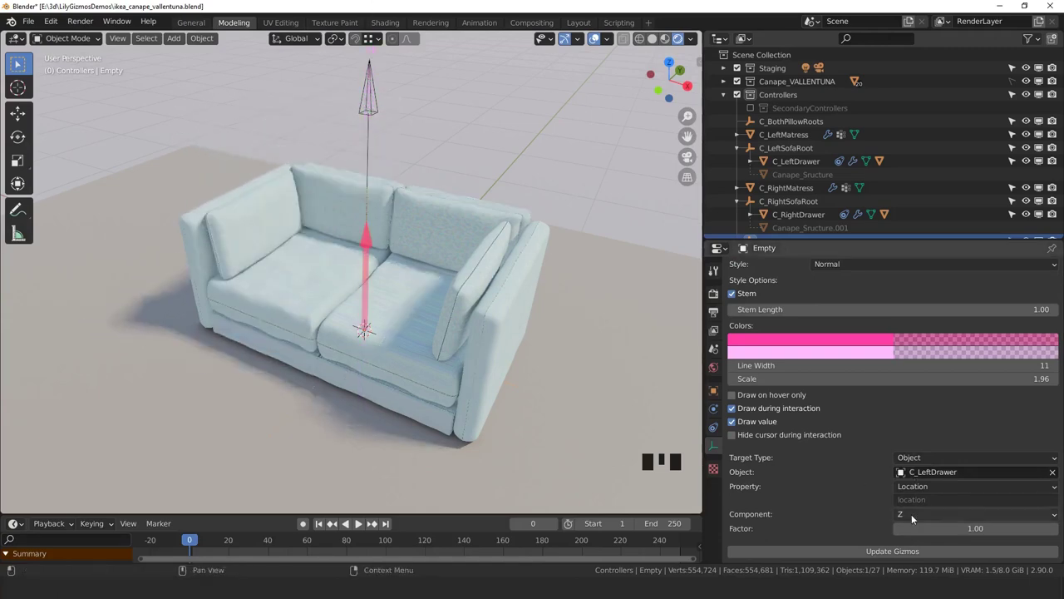
- Test pulling the drawer and move the gizmo empty into a new Gizmos collection
left_click_drag(916, 517, 375, 273)
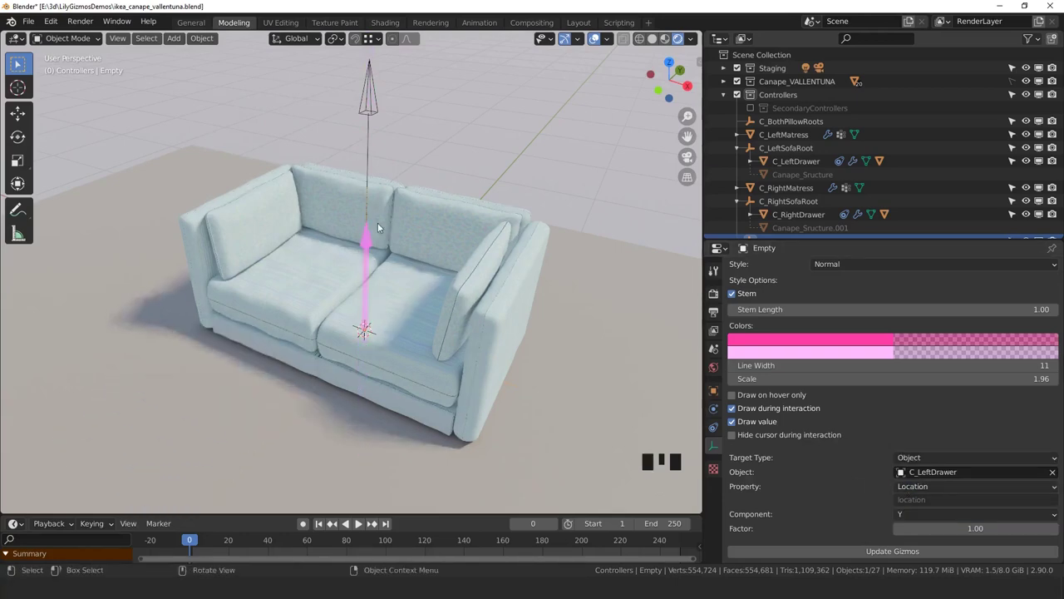
scroll("down", 3)
left_click_drag(444, 245, 538, 181)
scroll("down", 3)
key("r")
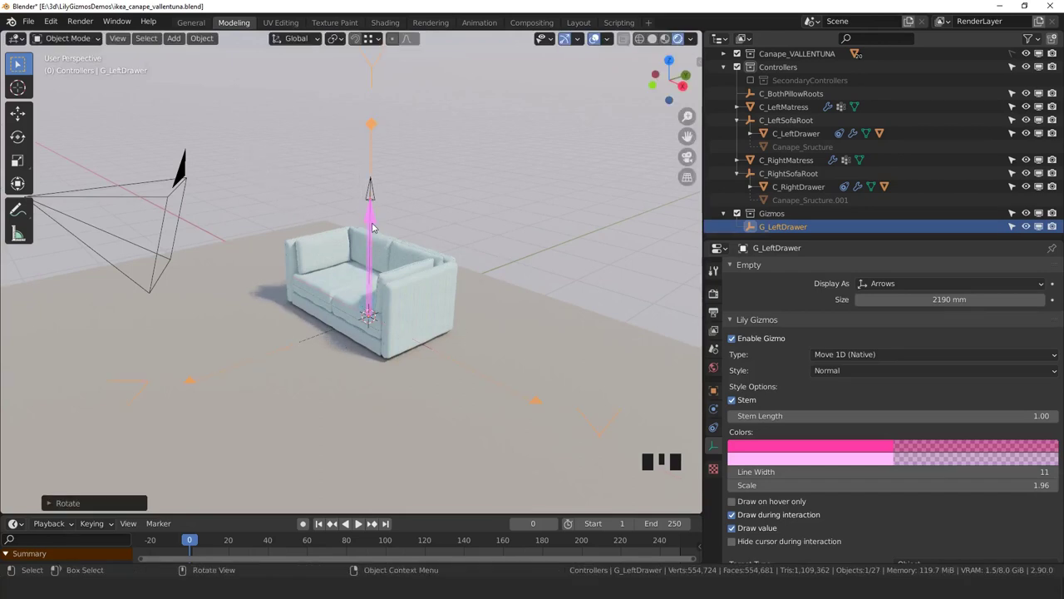
left_click(375, 218)
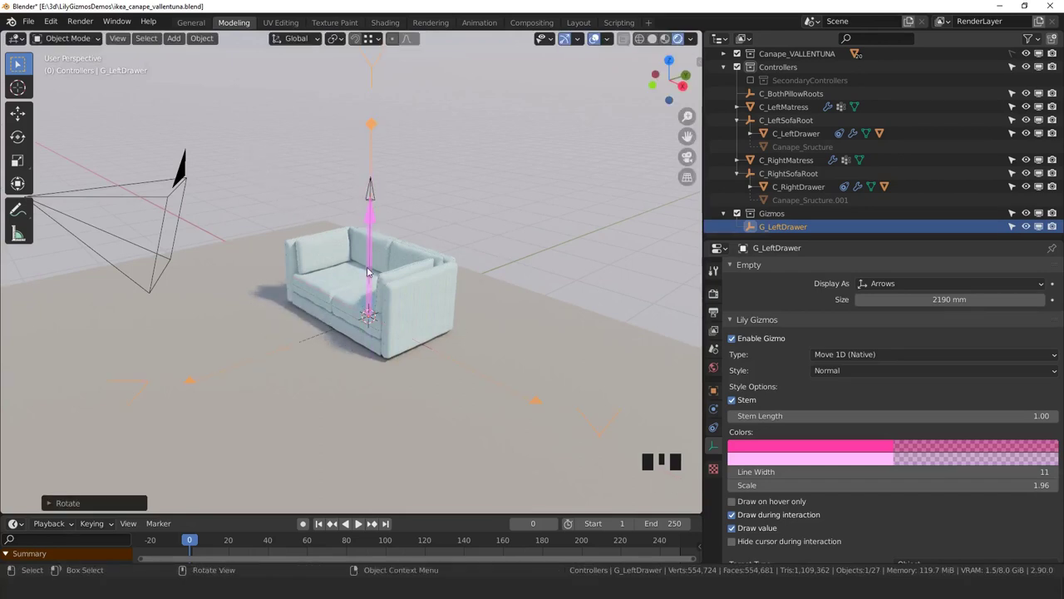
scroll("down", 3)
left_click(876, 561)
- Rotate the gizmo arrow horizontal and 180° around X so it points out of the sofa
left_click_drag(874, 552, 266, 354)
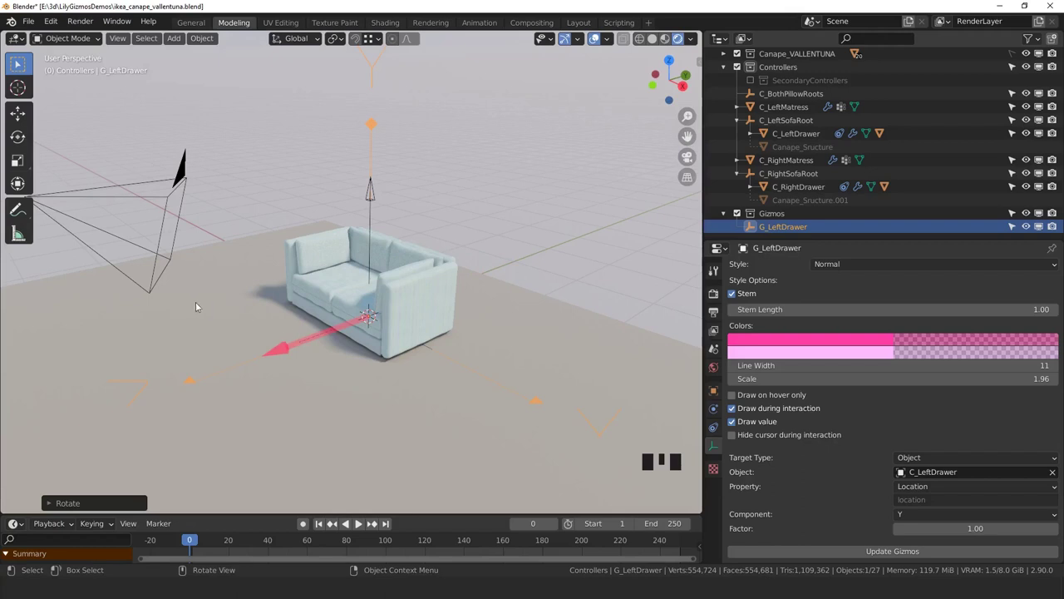
key("r")
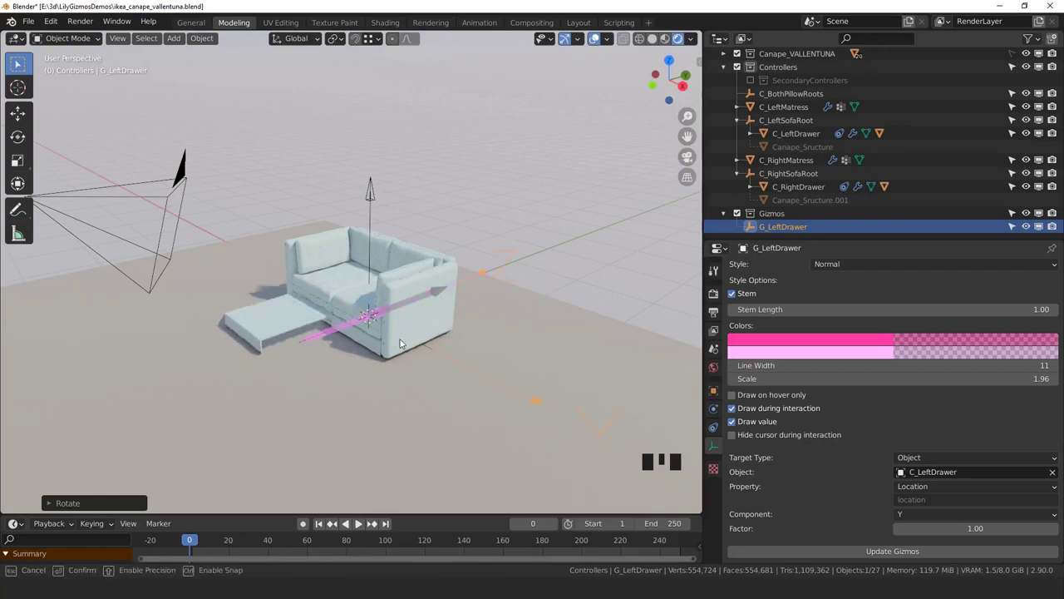
key("r")
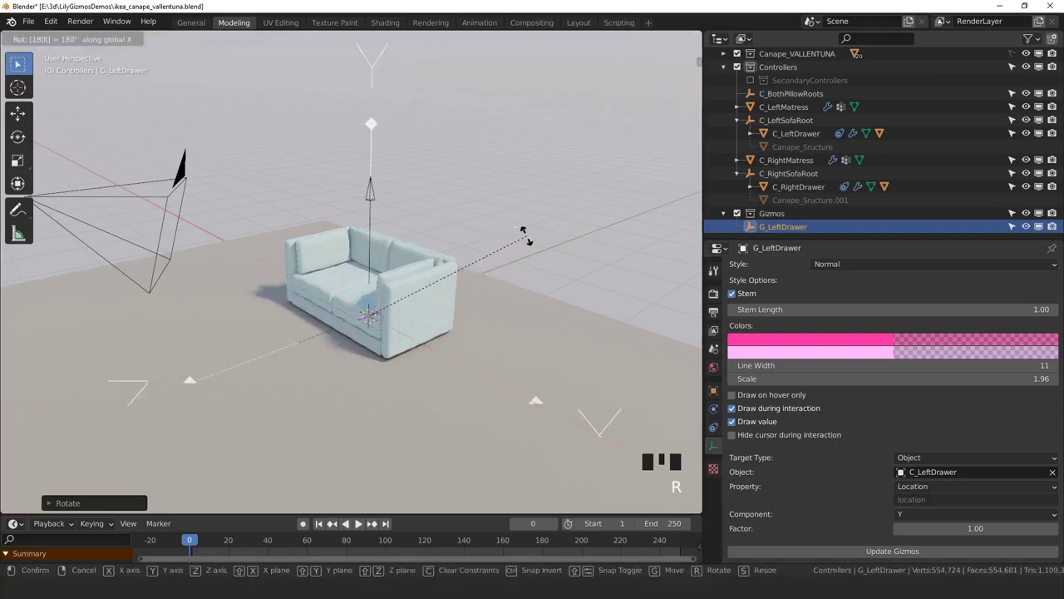
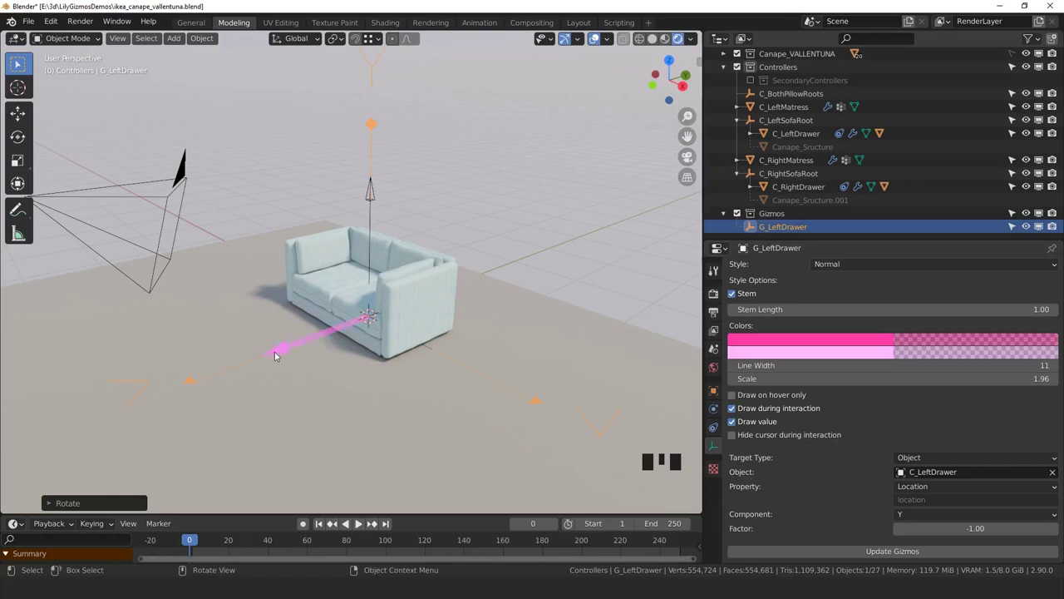
- Test the arrow gizmo by sliding the left drawer out of the sofa
left_click(283, 350)
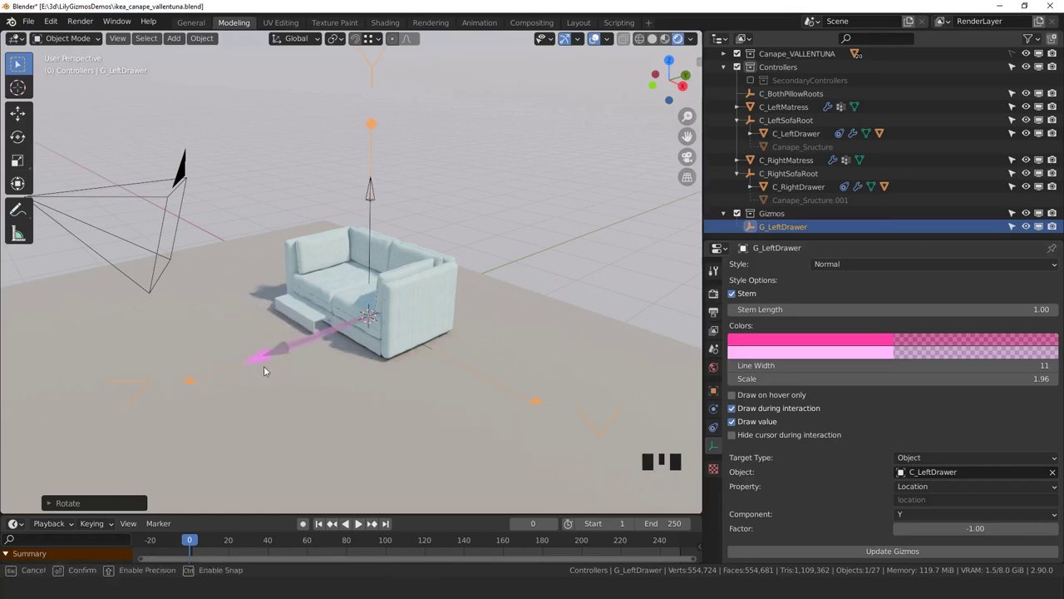
scroll("up", 3)
left_click_drag(345, 369, 468, 264)
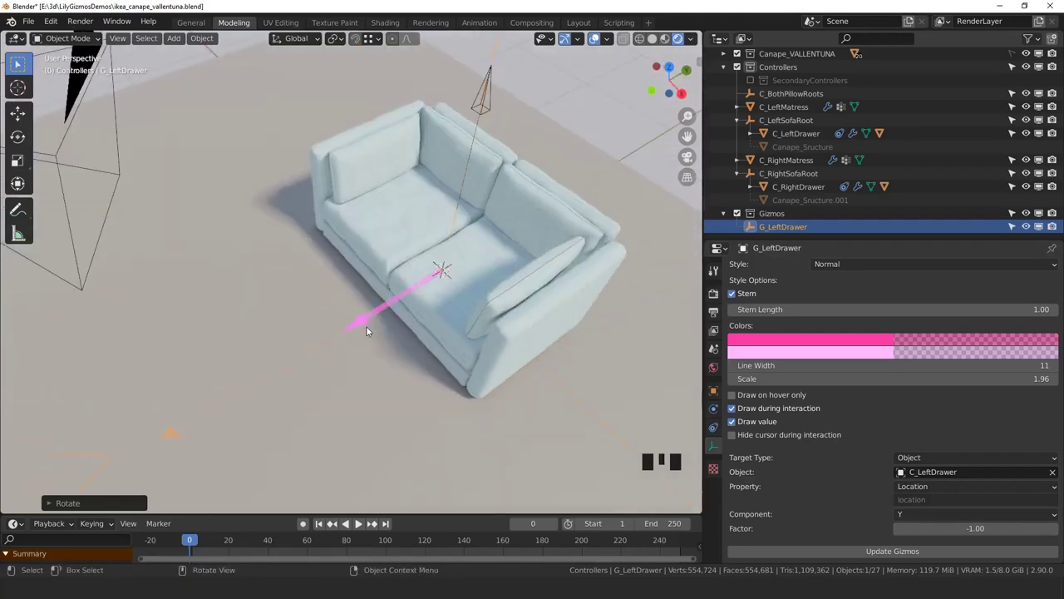
left_click(366, 322)
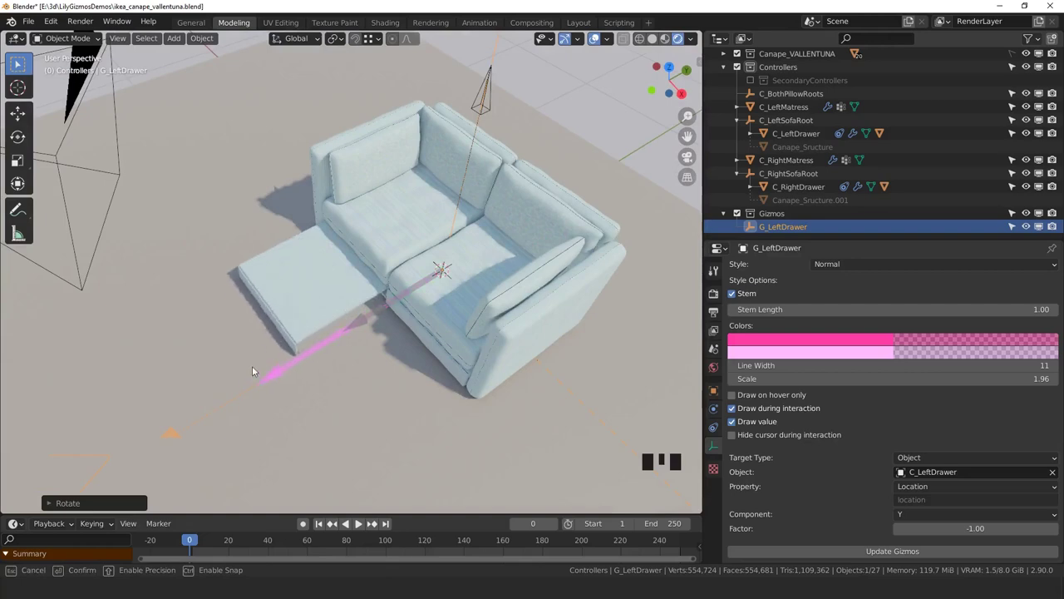
left_click_drag(357, 338, 330, 307)
left_click(331, 307)
- View the drawer front up close and test sliding it again with the gizmo
left_click_drag(357, 344, 257, 353)
left_click(257, 354)
left_click_drag(389, 325, 343, 370)
scroll("up", 3)
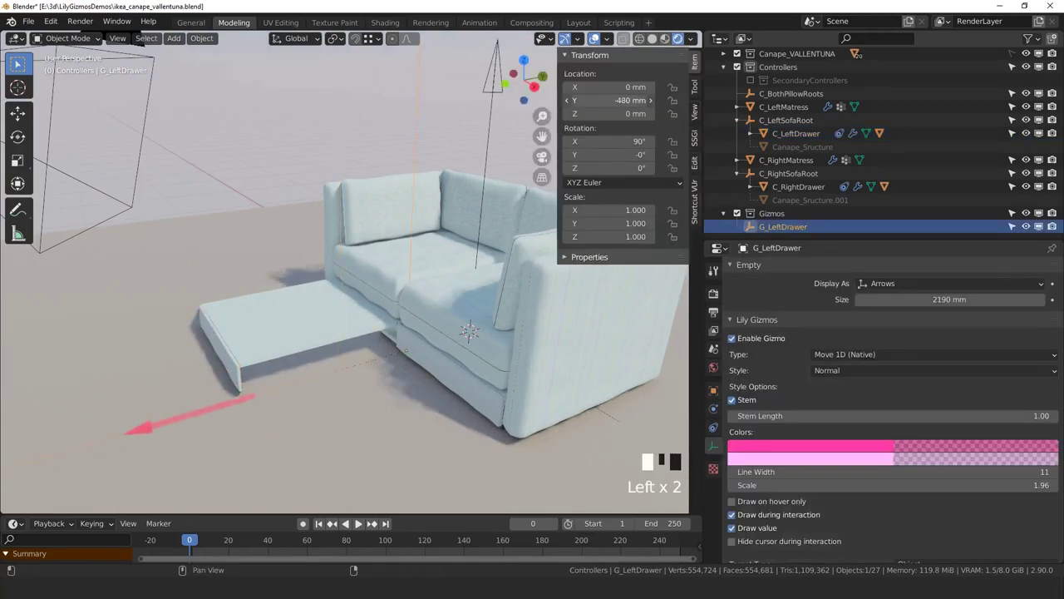
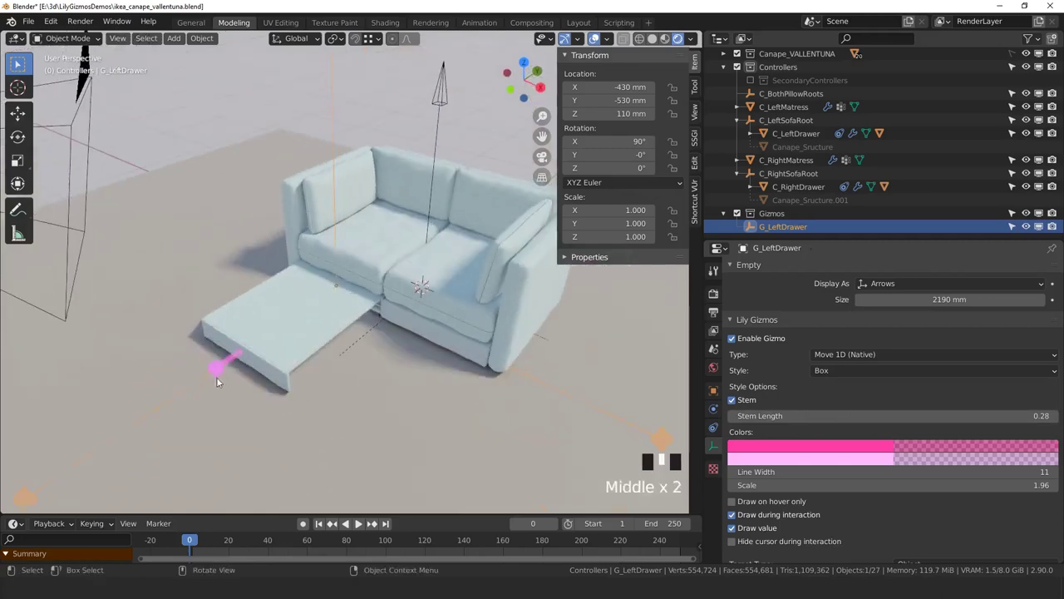
left_click_drag(222, 371, 249, 360)
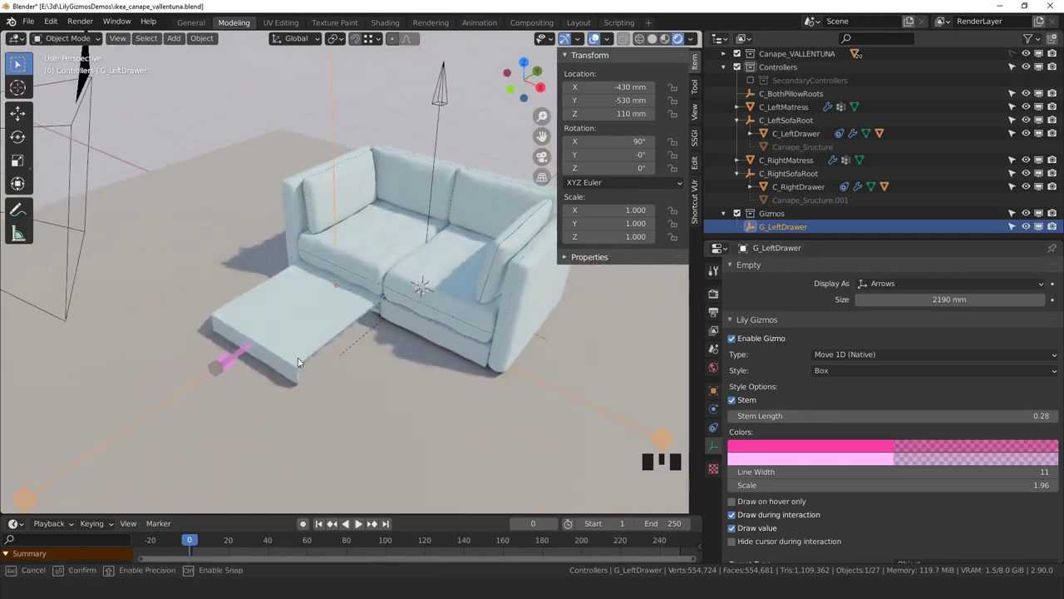
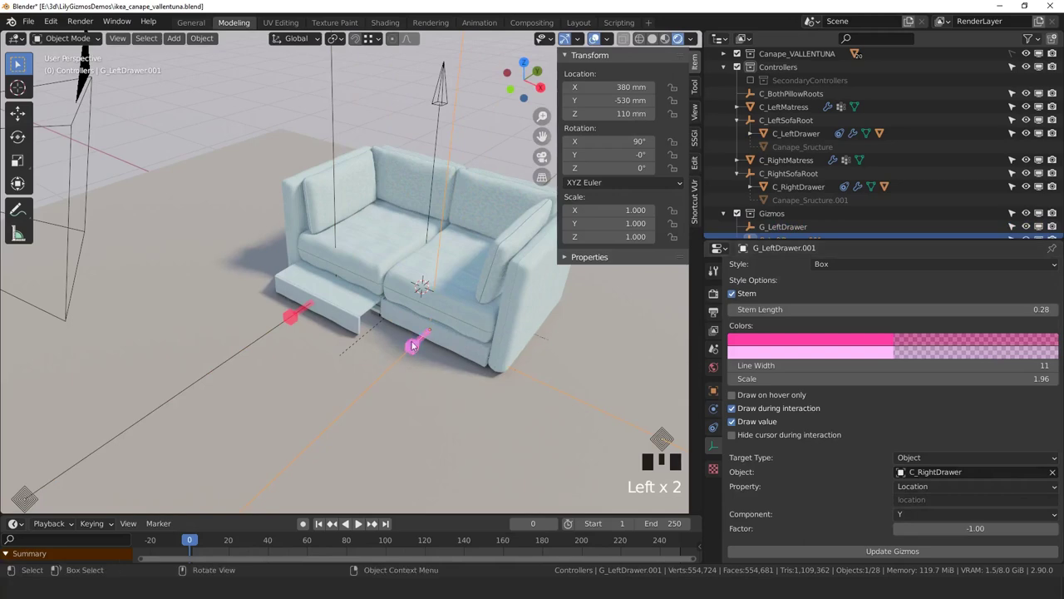
- Test the duplicated gizmo by sliding the right drawer out and back
left_click(416, 346)
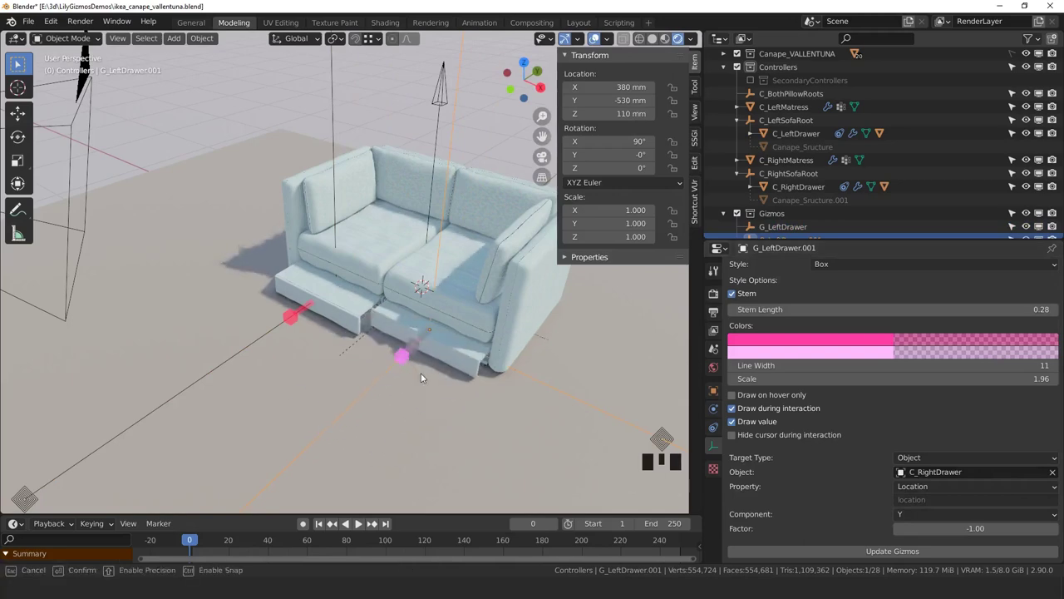
left_click(397, 258)
key("r")
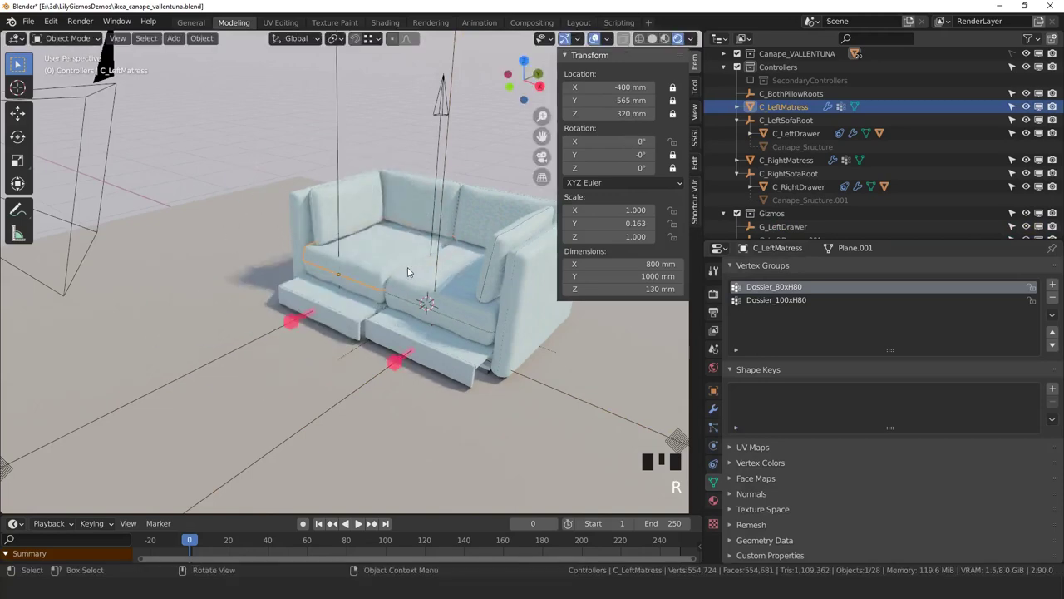
- Add an Angle gizmo empty at C_LeftMatress and test tilting the left mattress upright
key("shift+s")
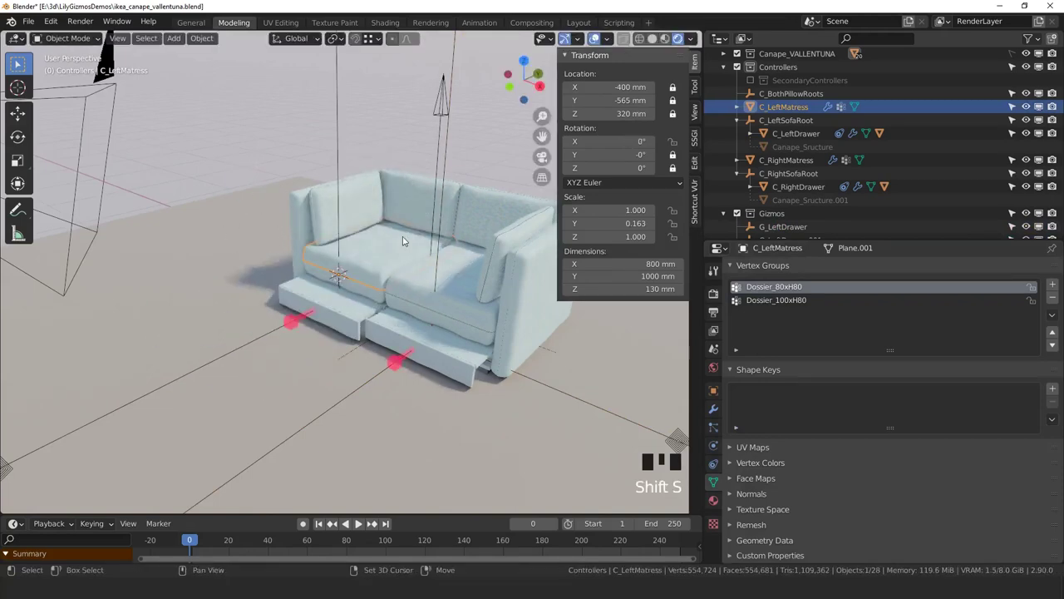
key("shift+a")
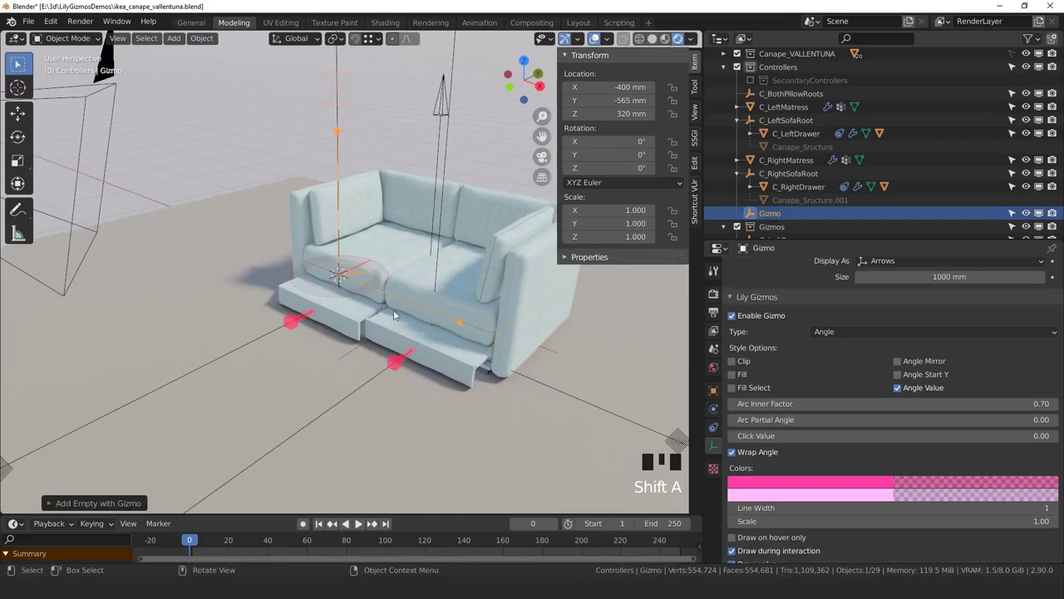
scroll("up", 3)
middle_click(478, 273)
scroll("down", 3)
left_click(1053, 483)
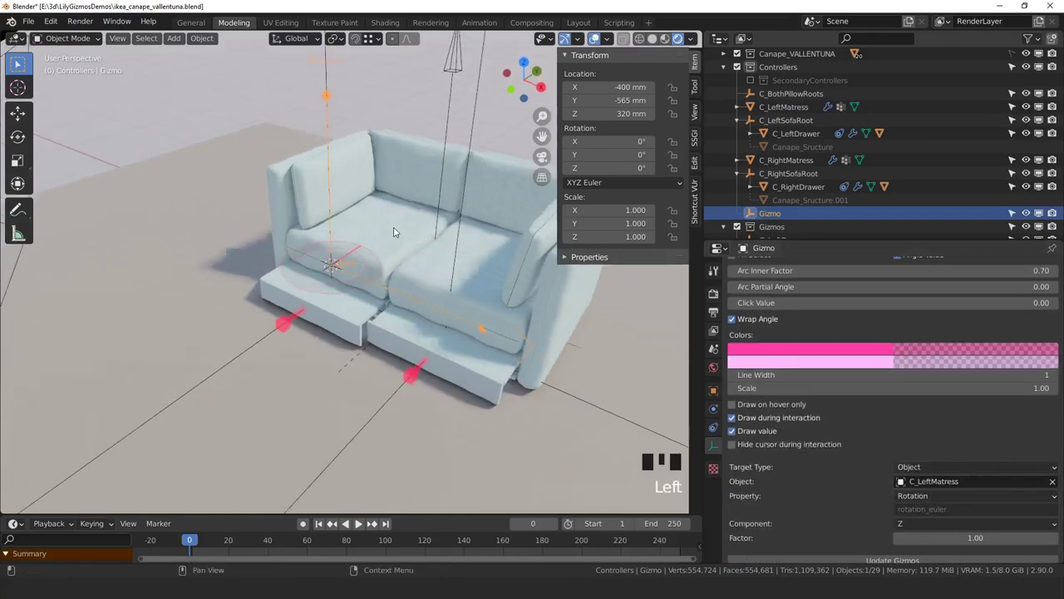
left_click_drag(357, 239, 375, 248)
left_click_drag(376, 248, 381, 253)
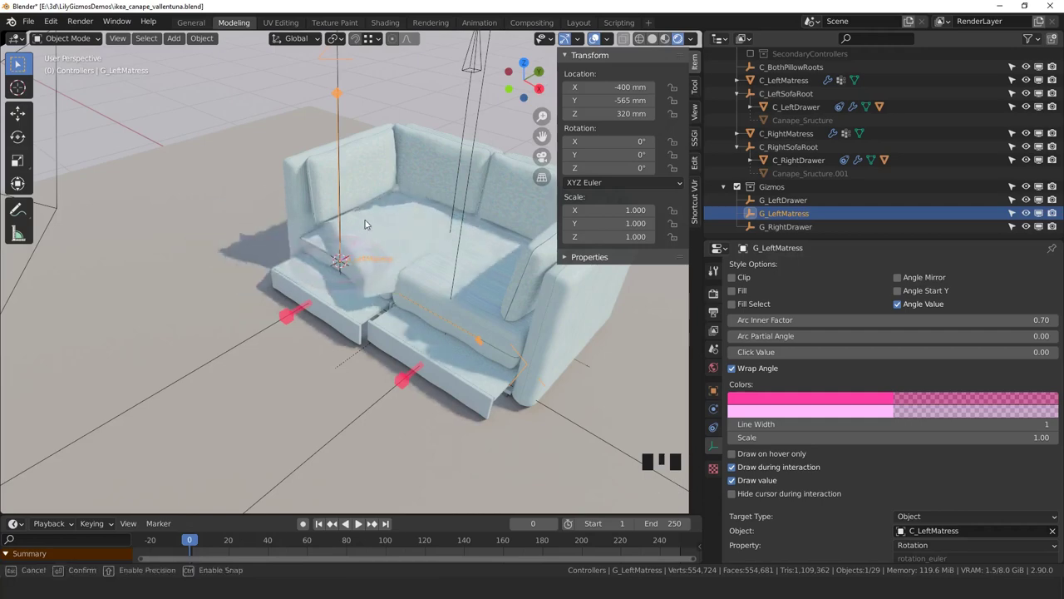
scroll("down", 3)
left_click_drag(908, 529, 386, 259)
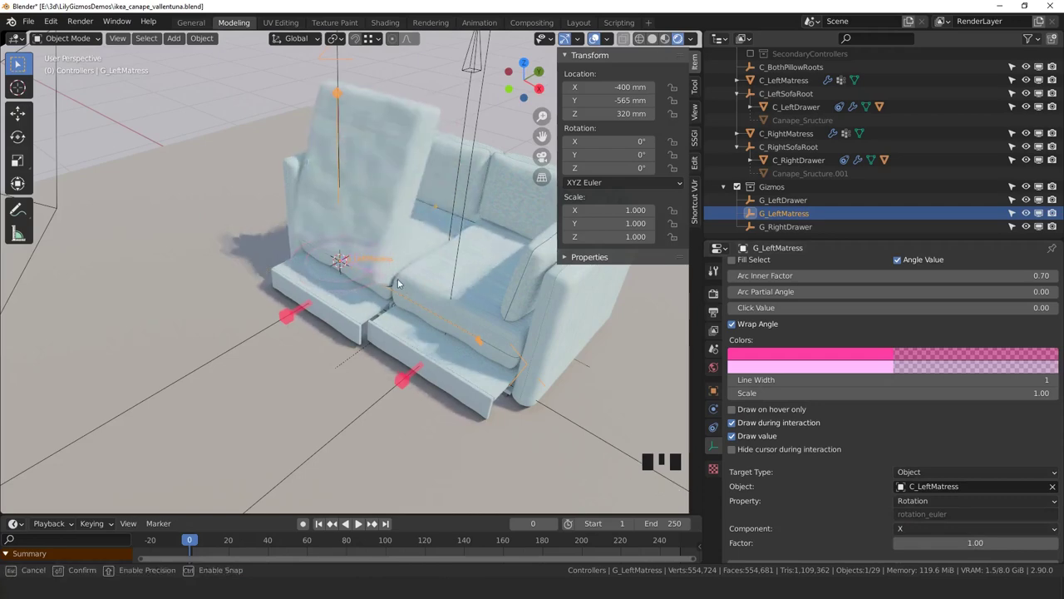
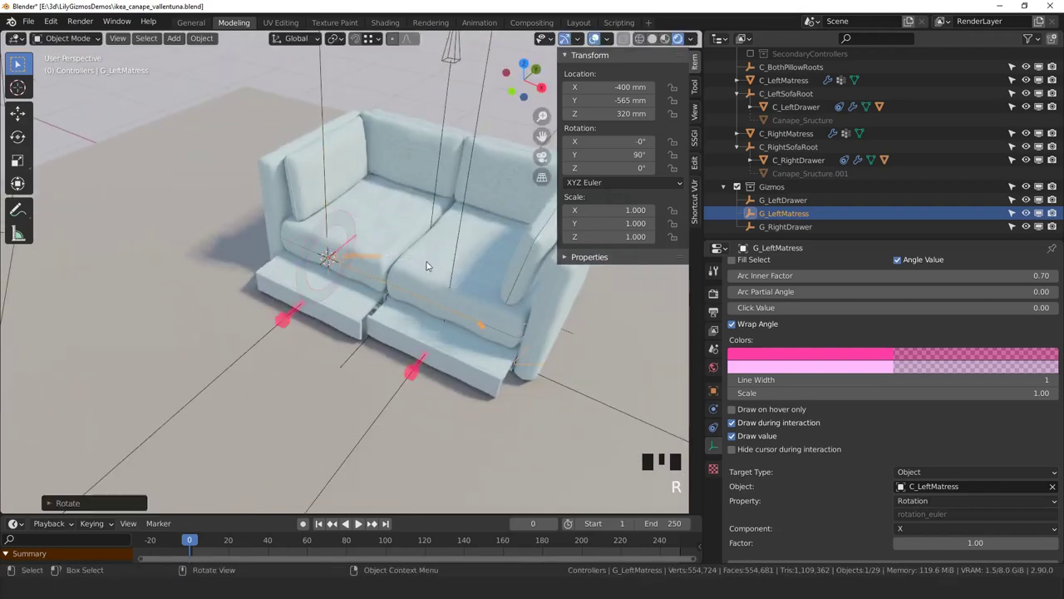
- Rotate the gizmo empty in quarter turns until the arc lines up with the mattress
left_click_drag(392, 255, 403, 250)
left_click(403, 250)
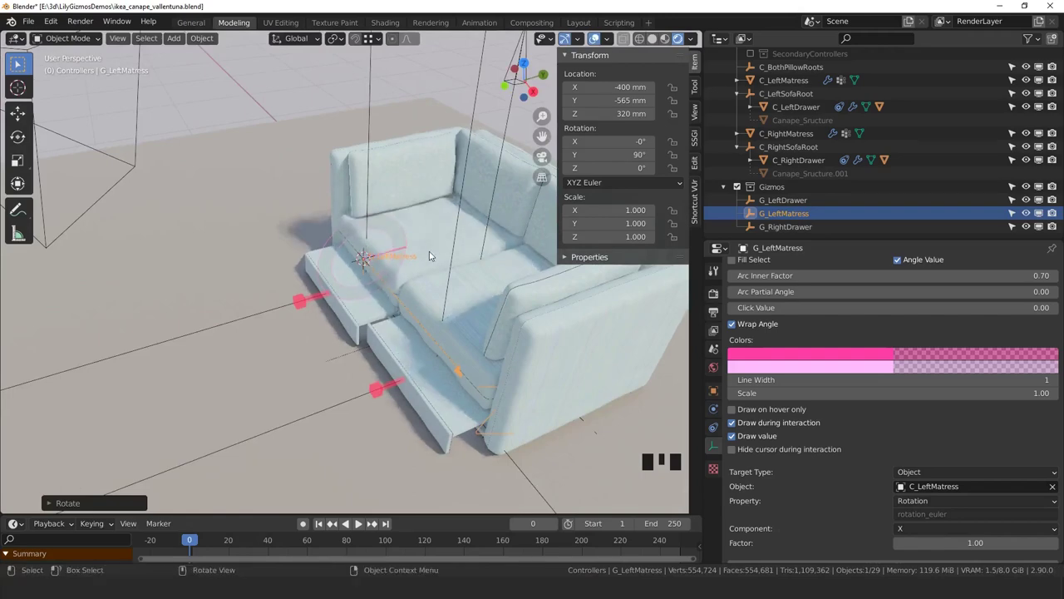
scroll("down", 3)
left_click_drag(431, 274, 462, 272)
key("r")
key("ctrl+z")
key("r")
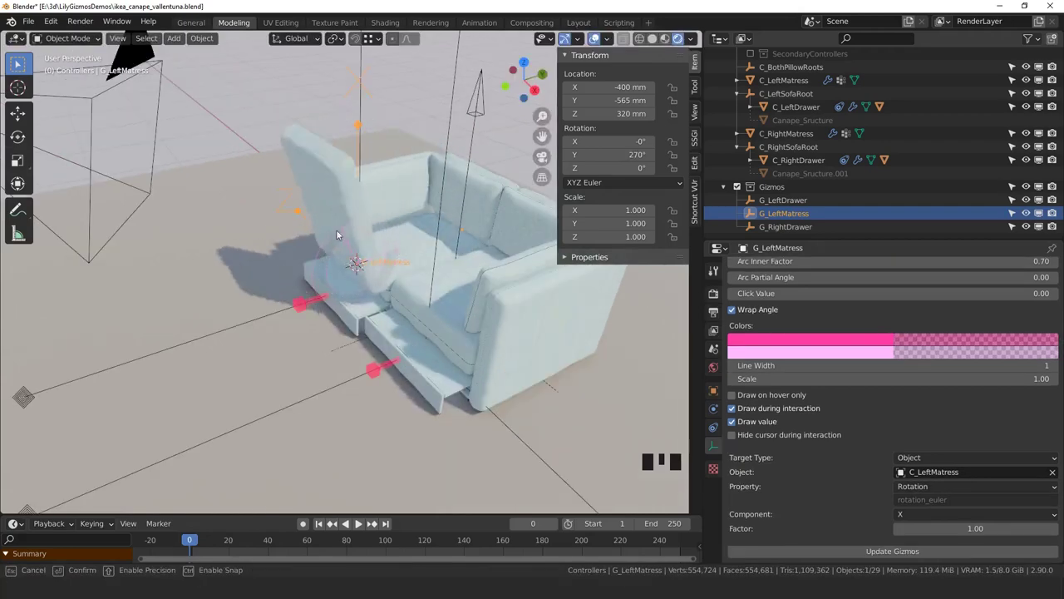
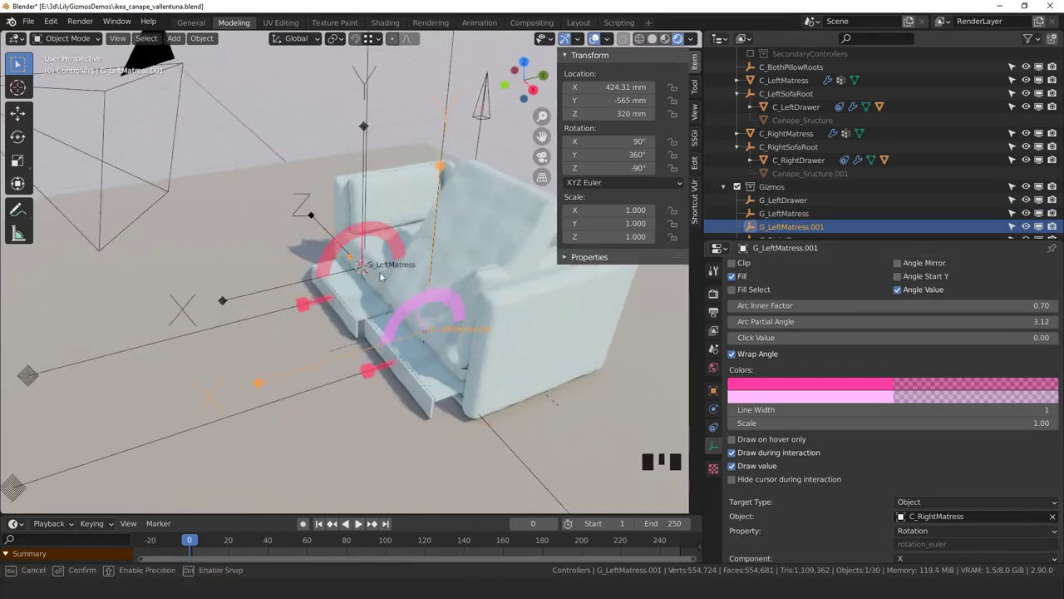
- Pull the left drawer fully out to check the gizmos after saving
left_click_drag(450, 217, 486, 227)
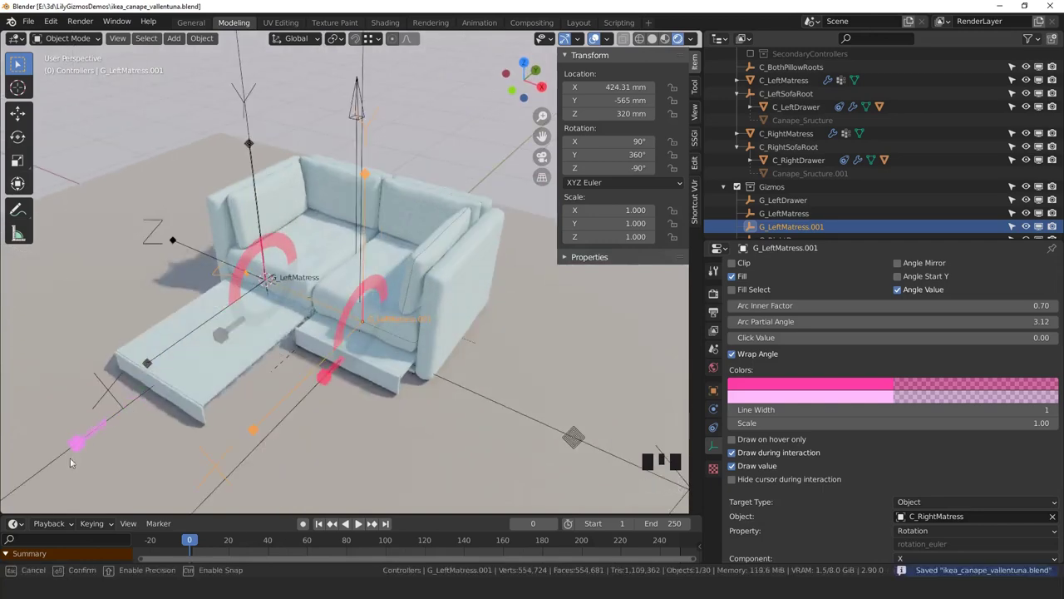
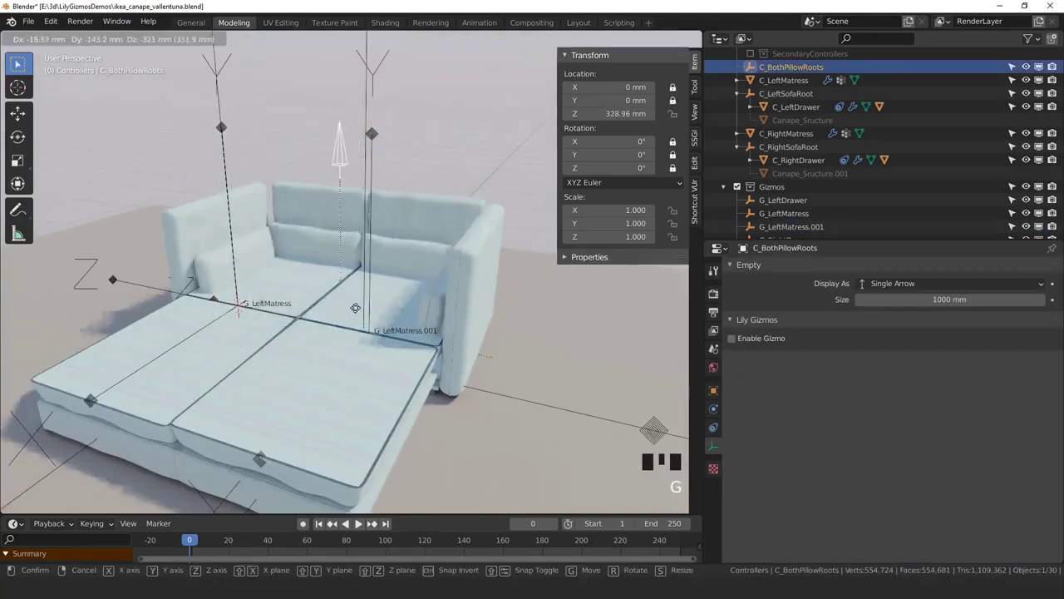
- Raise C_BothPillowRoots to the backrest top, snap the cursor there and start adding a gizmo
scroll("down", 3)
left_click_drag(365, 252, 357, 257)
key("shift+s")
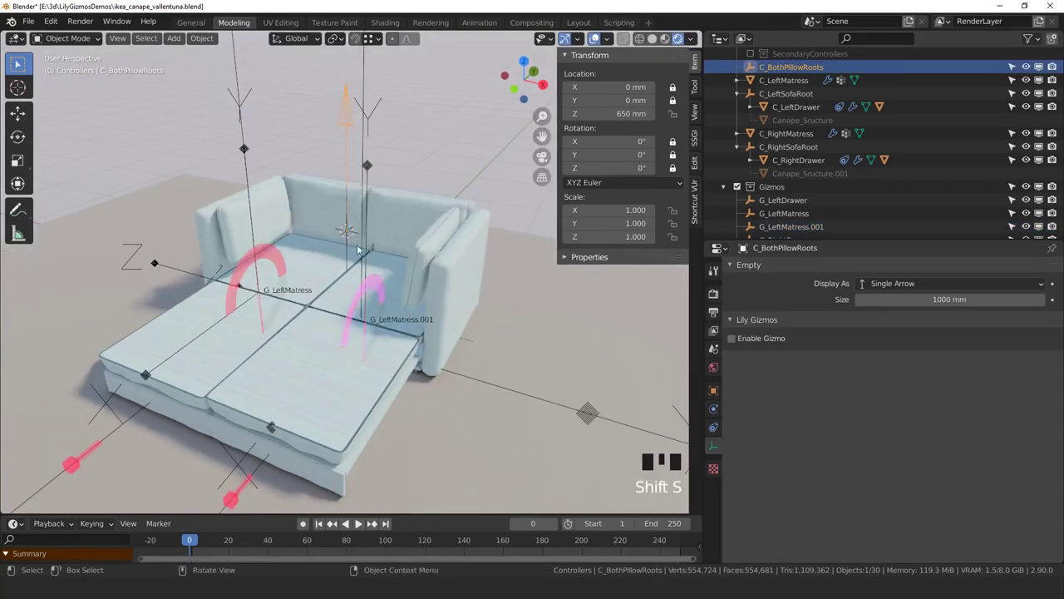
key("shift+a")
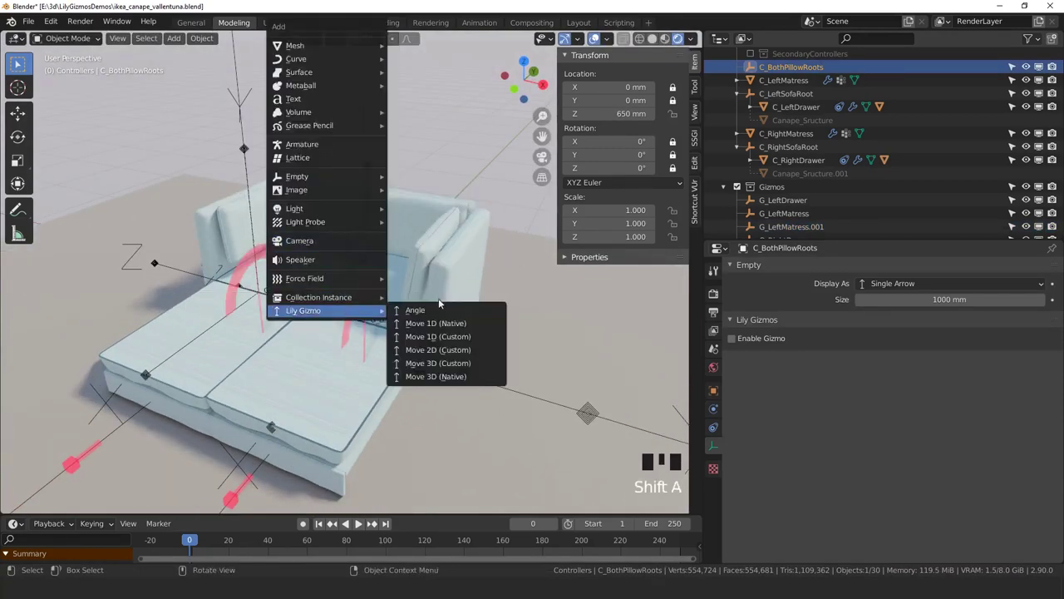
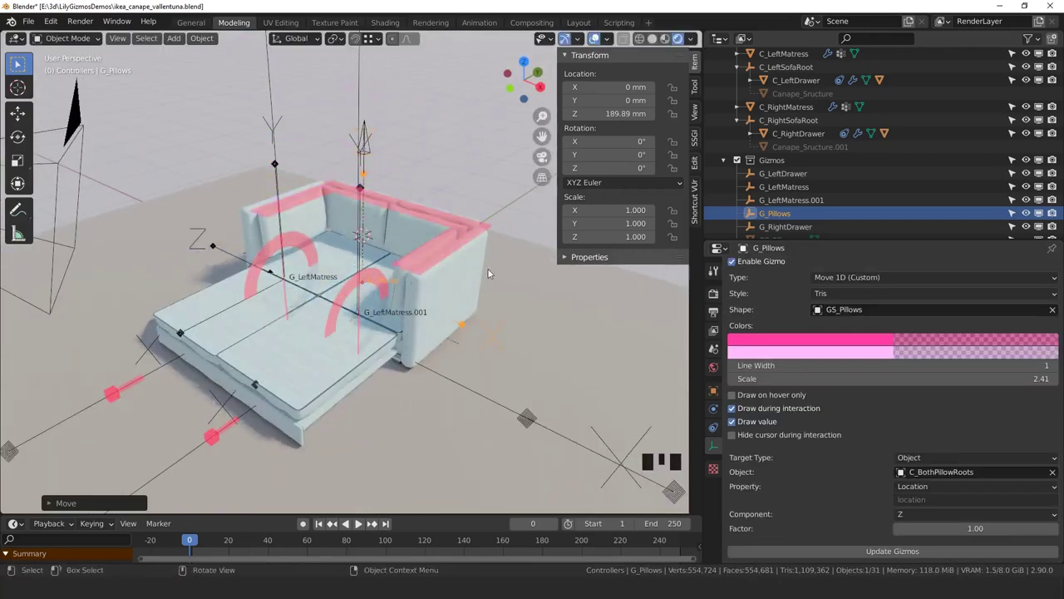
- Frame the sofa and select every gizmo empty from G_LeftDrawer through G_RightDrawer in the Outliner
scroll("down", 3)
left_click_drag(423, 290, 459, 272)
key("n")
left_click_drag(544, 298, 792, 182)
left_click(792, 182)
scroll("down", 3)
left_click(795, 213)
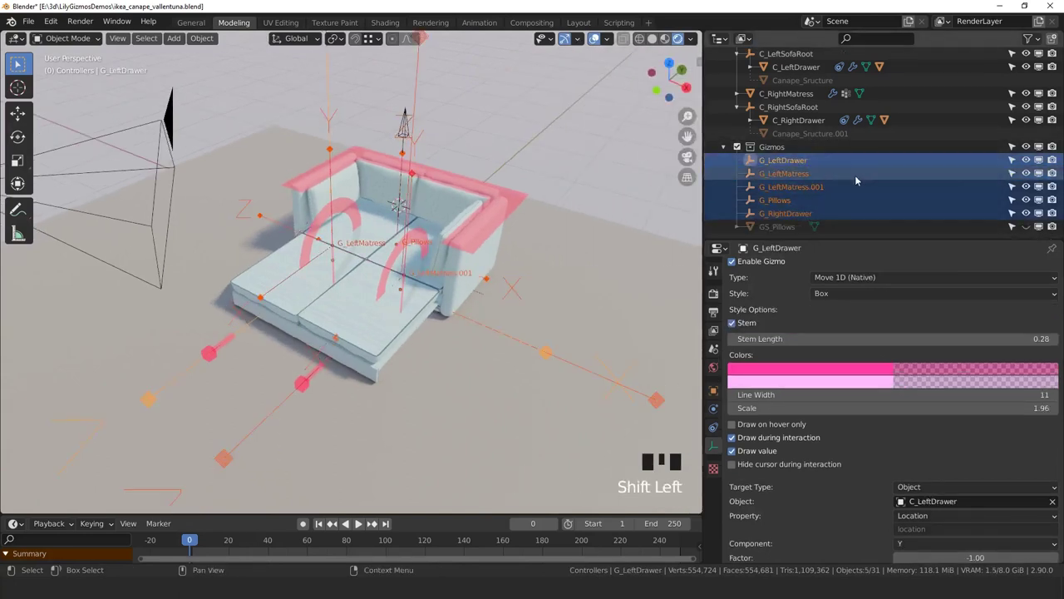